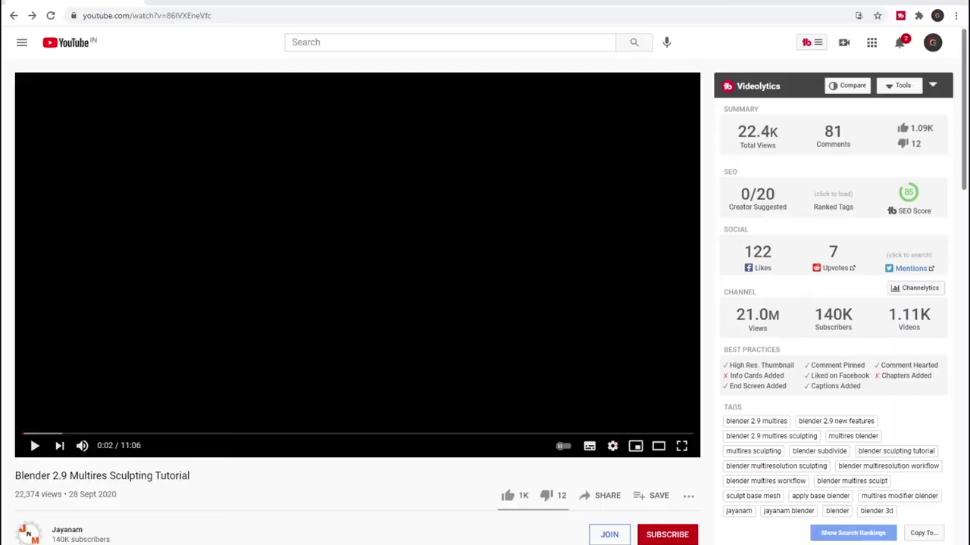
# Select the mug body, switch to Material.002 and start the Principled texture setup
pyautogui.doubleClick(563, 476)
pyautogui.click(529, 456)
pyautogui.click(542, 463)
pyautogui.click(853, 162)
pyautogui.click(298, 394)
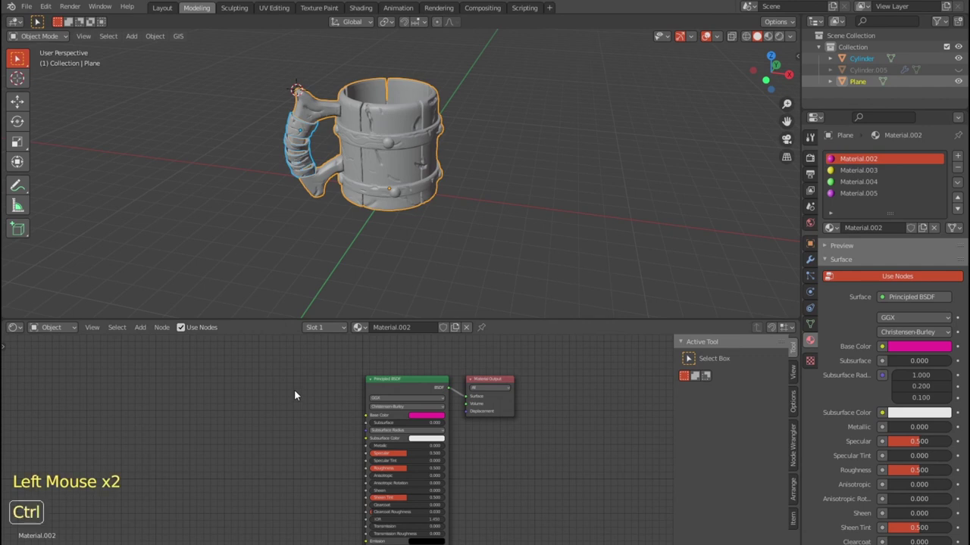
pyautogui.press('ctrl+shift+t')
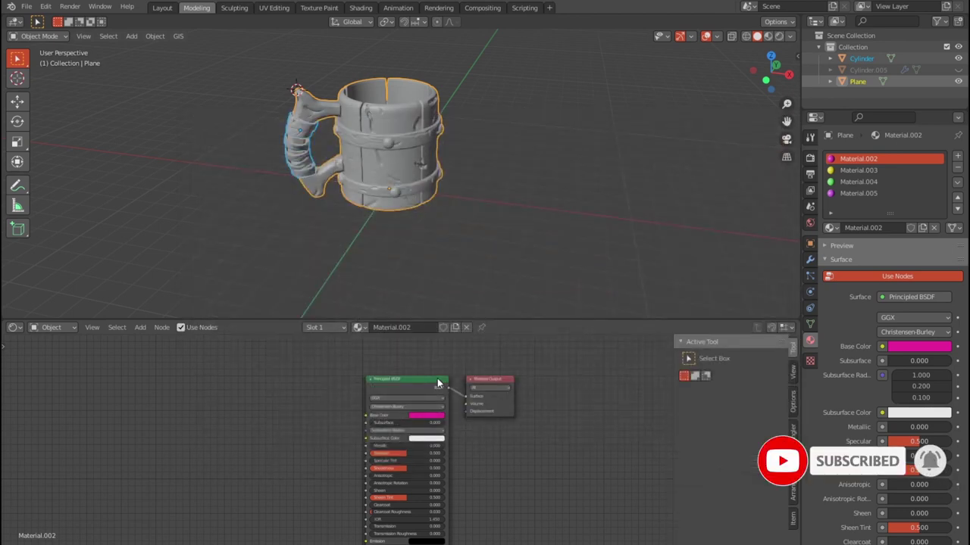
# Wire Material.002's base colour, metallic, normal and roughness maps into its Principled BSDF
pyautogui.click(430, 386)
pyautogui.press('ctrl+shift+t')
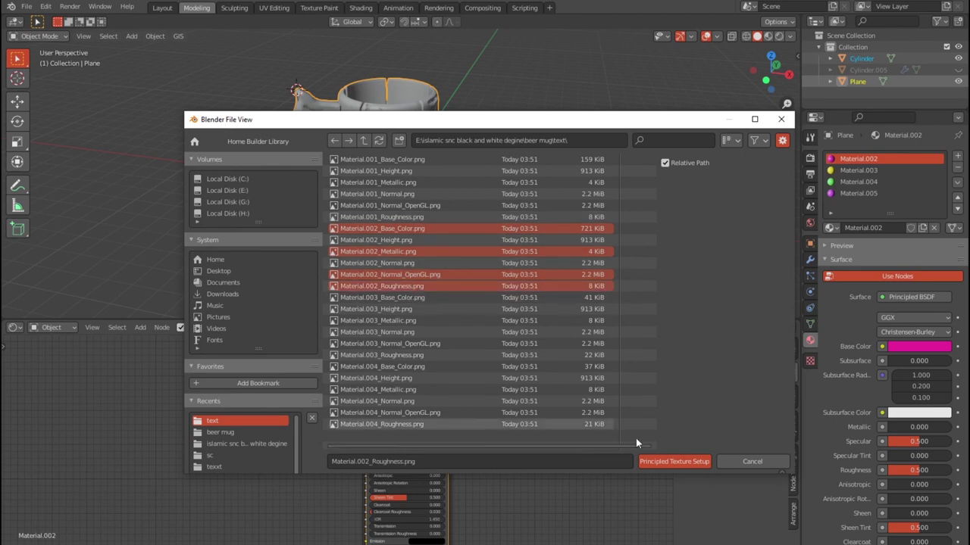
pyautogui.click(701, 128)
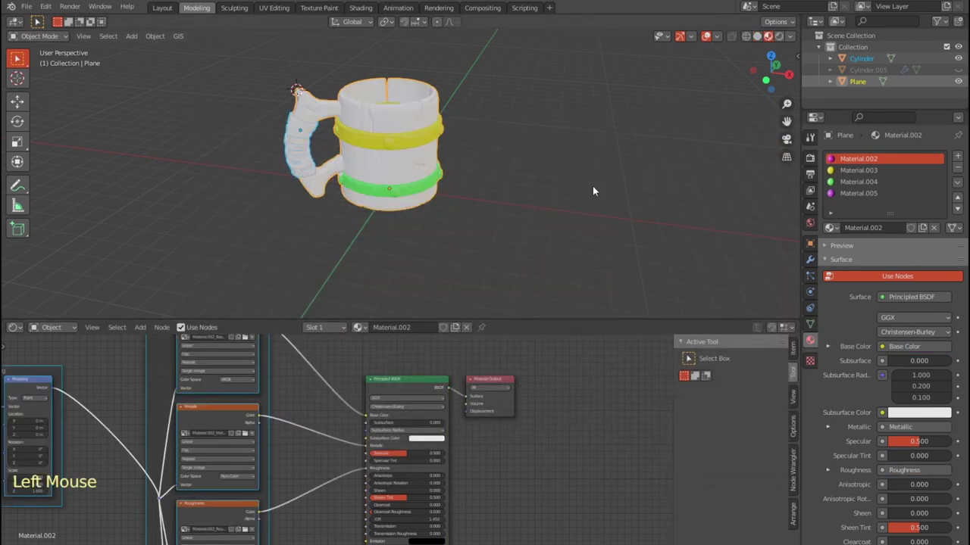
# Load Material.003's exported texture set into its Principled BSDF shader
pyautogui.click(848, 172)
pyautogui.click(383, 386)
pyautogui.press('ctrl+shift+t')
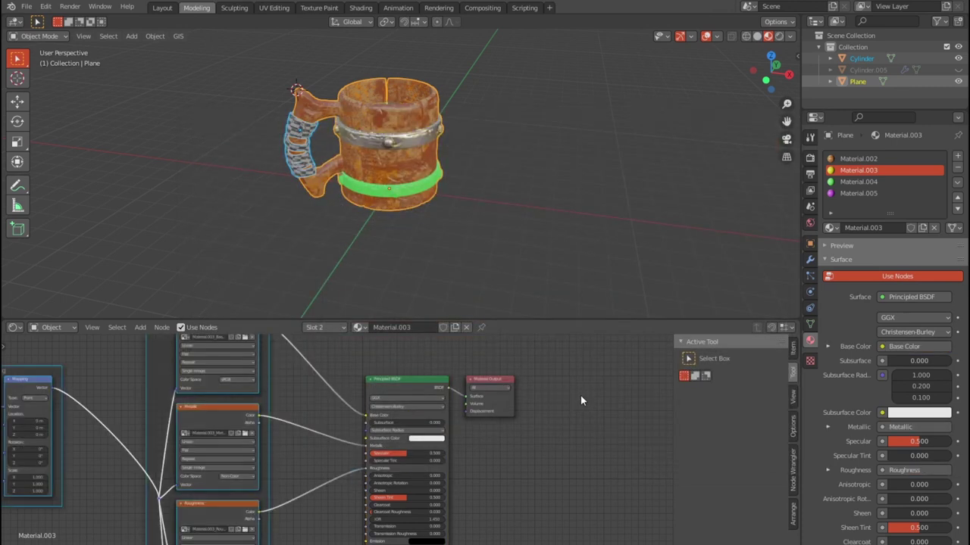
# Load Material.004's exported texture set into its Principled BSDF shader
pyautogui.click(874, 185)
pyautogui.click(409, 385)
pyautogui.press('ctrl+shift+t')
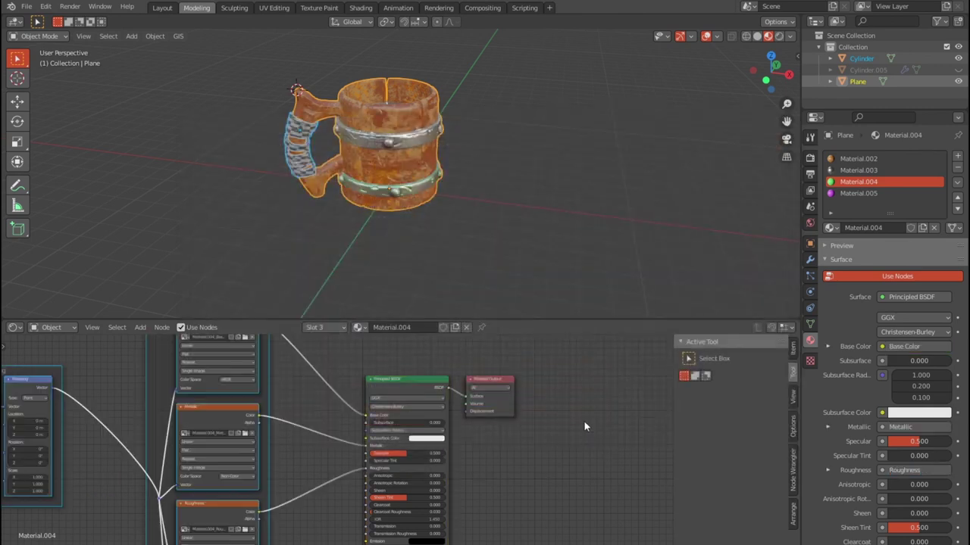
# Switch to Material.005, select its Principled BSDF and start its texture setup
pyautogui.click(859, 199)
pyautogui.click(408, 387)
pyautogui.press('ctrl+shift+t')
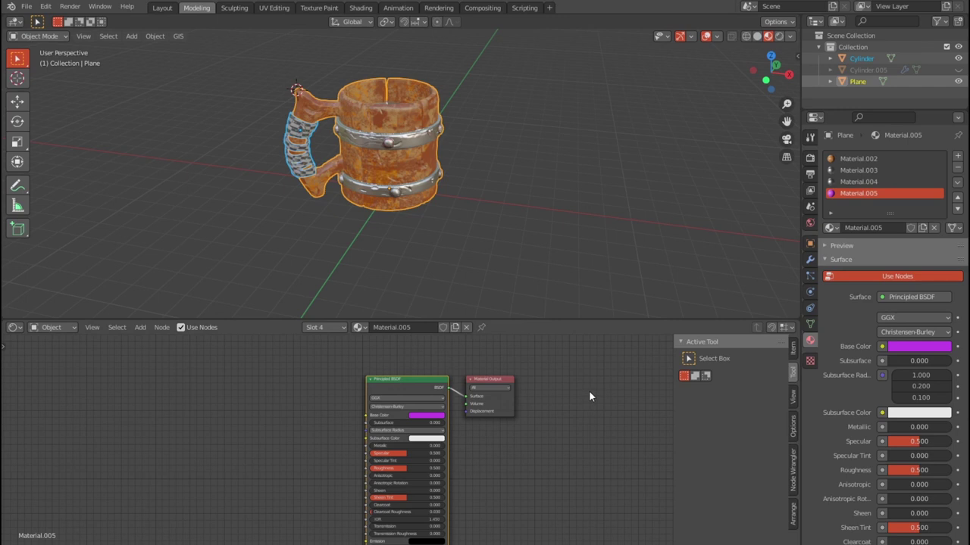
# Reopen the texture file browser for Material.005's shader
pyautogui.press('ctrl+shift+t')
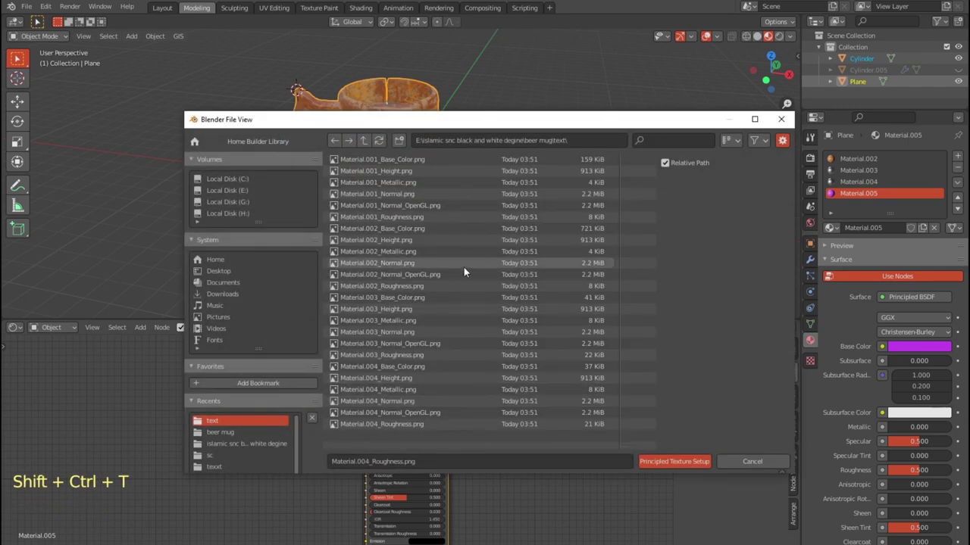
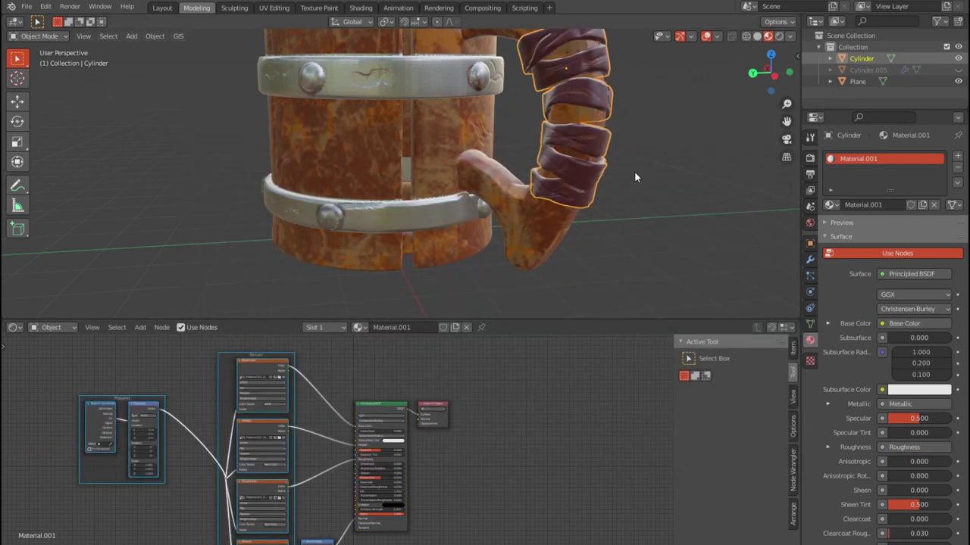
# Orbit and zoom to view the textured mug from the handle side
pyautogui.scroll(-3)
pyautogui.scroll(3)
pyautogui.scroll(-3)
pyautogui.scroll(-3)
pyautogui.click(516, 216)
pyautogui.click(627, 174)
pyautogui.middleClick(605, 190)
pyautogui.middleClick(547, 213)
pyautogui.middleClick(492, 216)
pyautogui.middleClick(525, 199)
# Enable Ambient Occlusion, Bloom and Screen Space Reflections in the render settings
pyautogui.click(815, 156)
pyautogui.click(839, 250)
pyautogui.click(846, 259)
pyautogui.click(841, 295)
# Set Colour Management to Filmic with the Very High Contrast look
pyautogui.click(828, 443)
pyautogui.click(925, 535)
pyautogui.scroll(-3)
pyautogui.scroll(3)
pyautogui.click(916, 530)
pyautogui.click(911, 488)
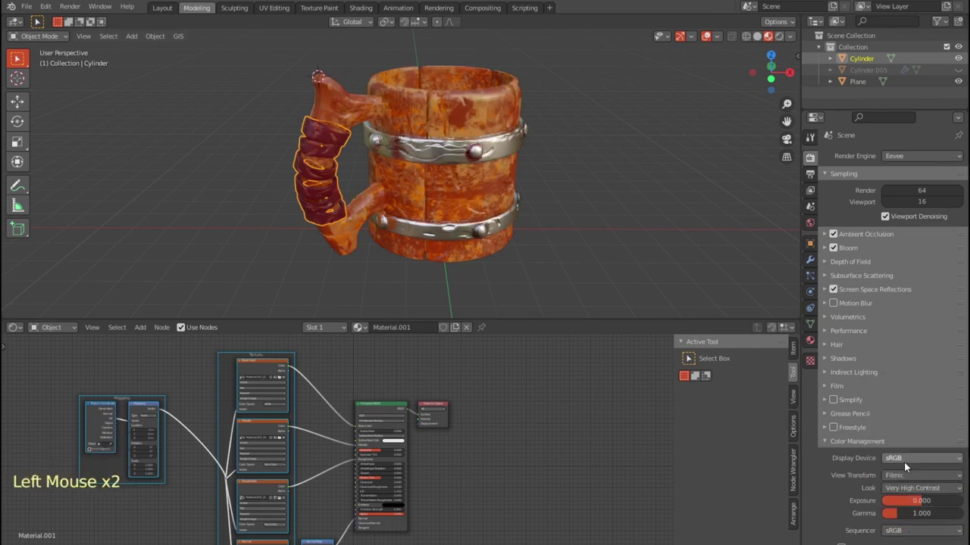
# Inspect the mug, then set the viewport environment blur to 0.62 in the shading popover
pyautogui.click(579, 220)
pyautogui.rightClick(557, 201)
pyautogui.click(582, 200)
pyautogui.rightClick(614, 241)
pyautogui.click(669, 212)
pyautogui.middleClick(571, 216)
pyautogui.scroll(3)
pyautogui.click(796, 37)
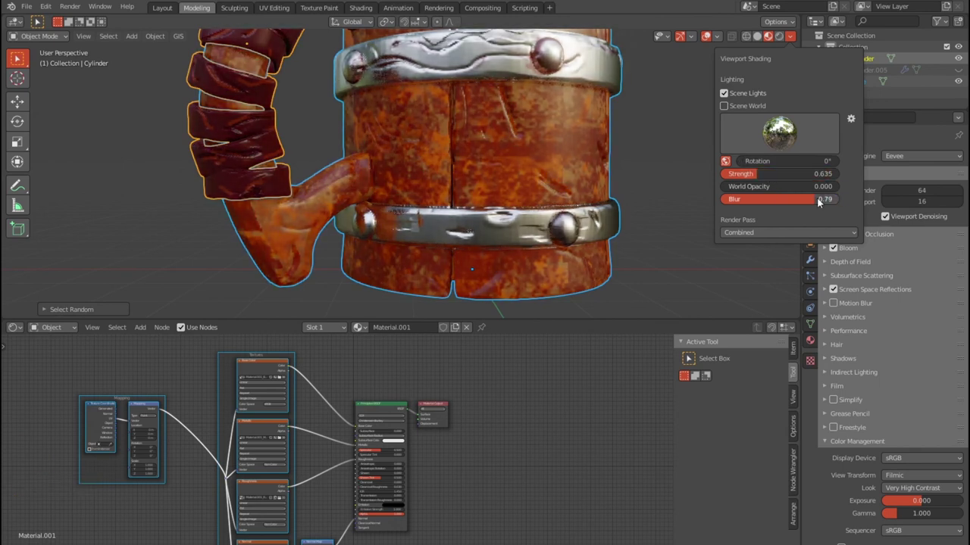
pyautogui.click(929, 491)
pyautogui.click(903, 490)
# Compare a Medium Contrast look and return to Very High Contrast
pyautogui.click(920, 489)
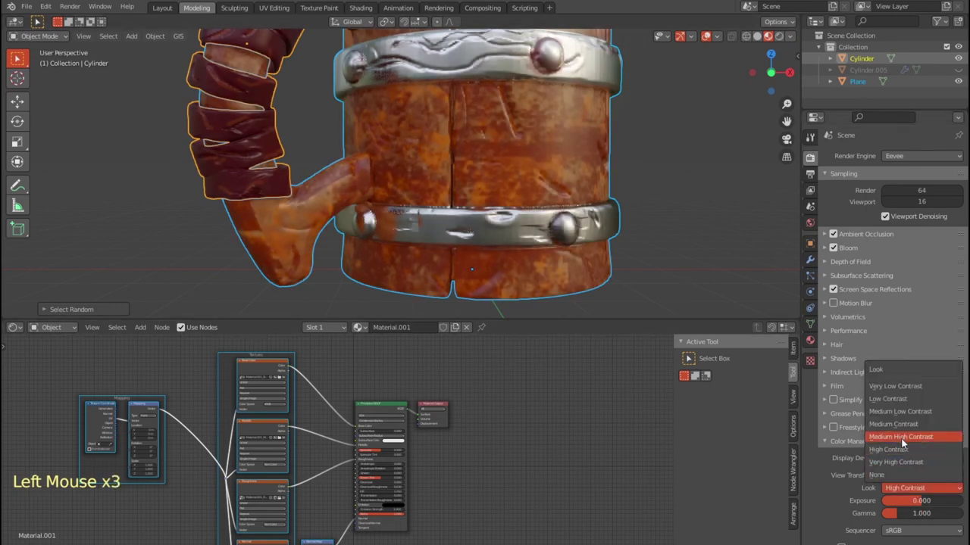
pyautogui.click(918, 494)
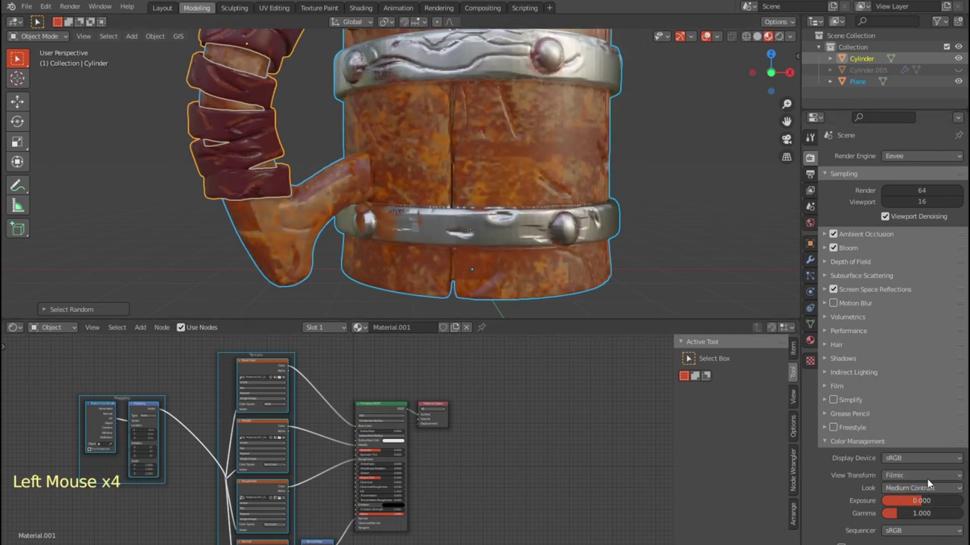
pyautogui.click(933, 491)
pyautogui.click(678, 226)
# Orbit around the mug, then raise the viewport environment strength to 1.317
pyautogui.scroll(-3)
pyautogui.scroll(3)
pyautogui.scroll(-3)
pyautogui.scroll(-3)
pyautogui.click(614, 243)
pyautogui.rightClick(597, 166)
pyautogui.rightClick(658, 143)
pyautogui.click(576, 194)
pyautogui.rightClick(575, 154)
pyautogui.middleClick(587, 208)
pyautogui.rightClick(547, 253)
pyautogui.middleClick(573, 250)
pyautogui.scroll(3)
pyautogui.click(931, 491)
pyautogui.click(547, 241)
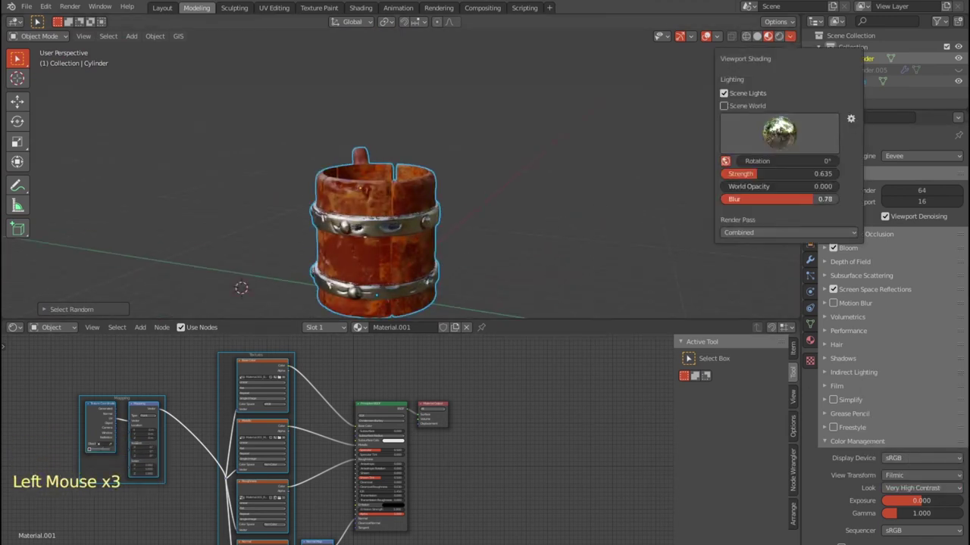
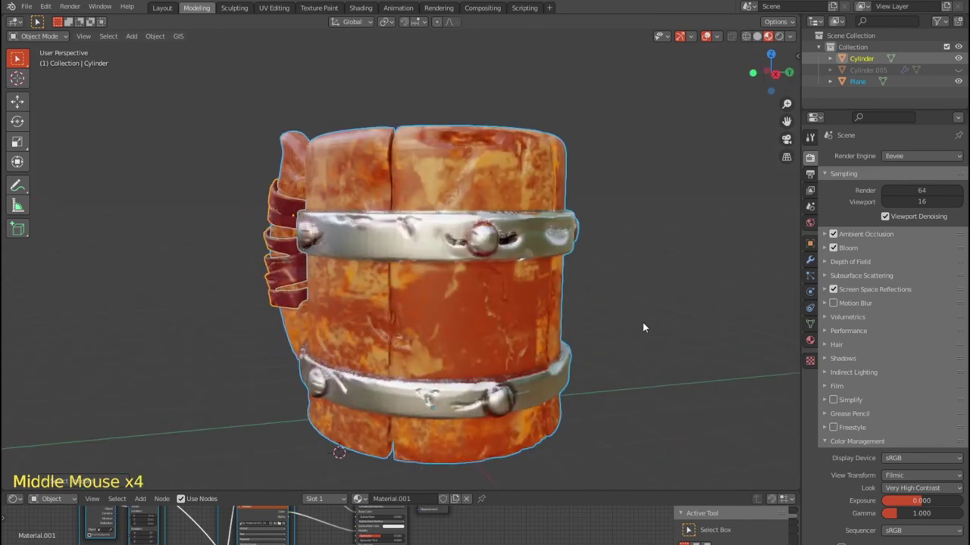
# Orbit and zoom in to inspect the finished textured mug in Material Preview
pyautogui.middleClick(490, 350)
pyautogui.scroll(3)
pyautogui.middleClick(557, 307)
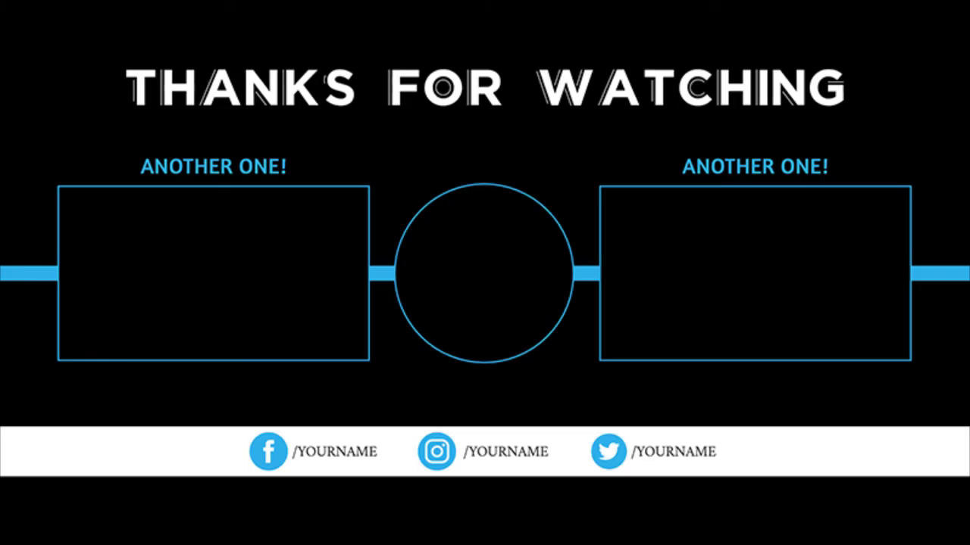